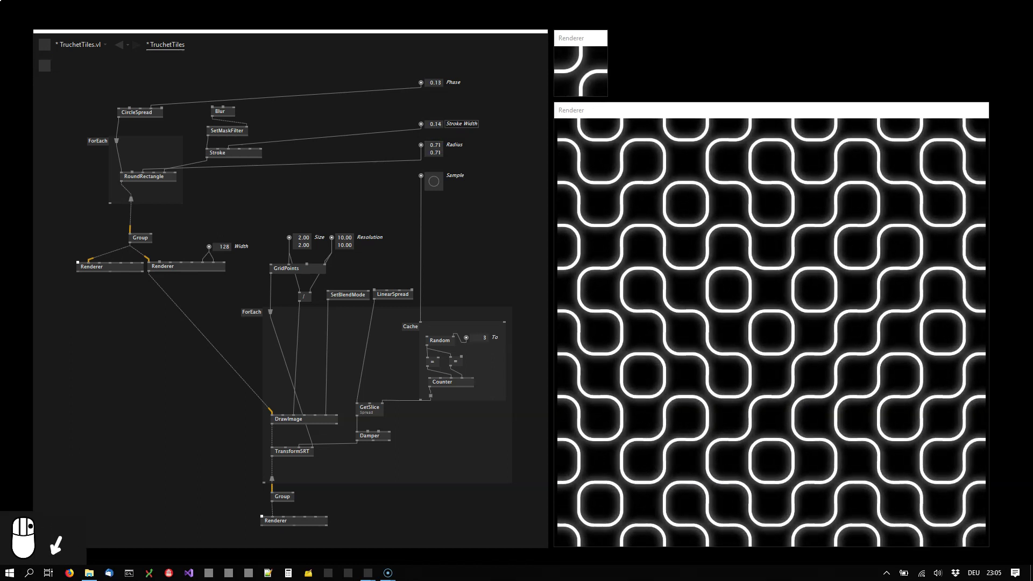
Step: Trigger the Sample bang to re-randomize the tile rotations
click(447, 198)
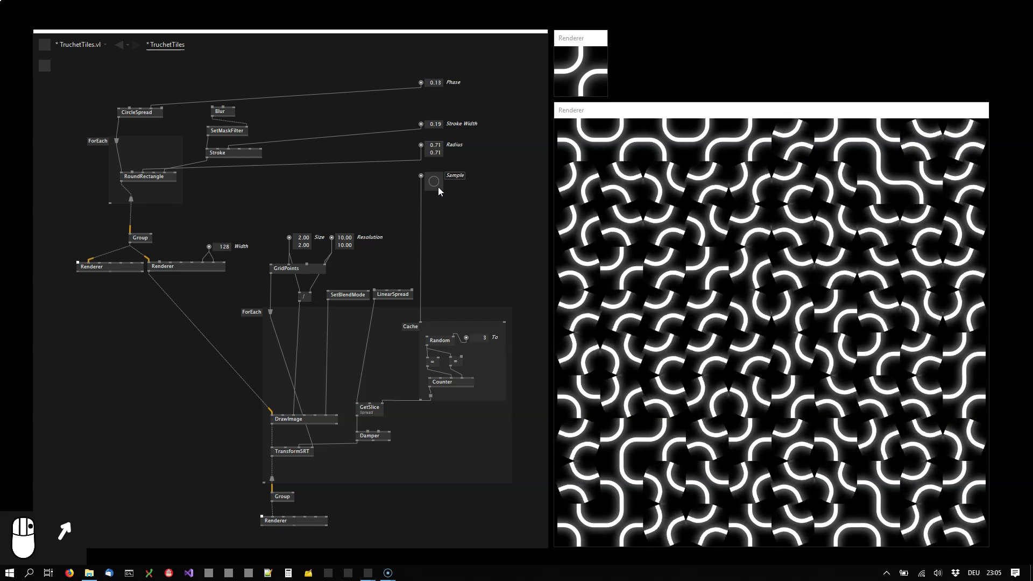
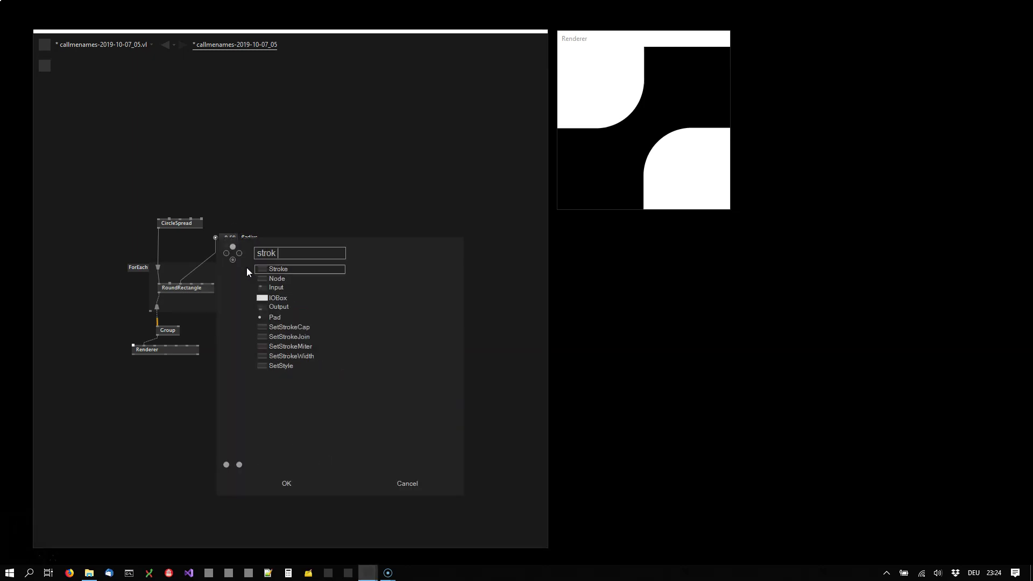
Step: Link the Stroke style into RoundRectangle at width 0.26 and shrink the tile preview window
drag(266, 274, 203, 286)
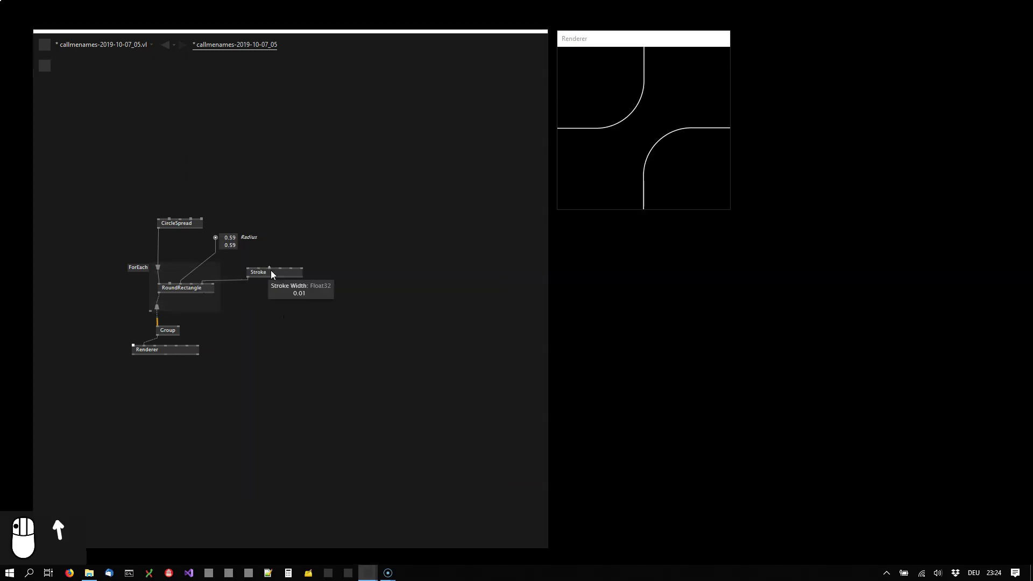
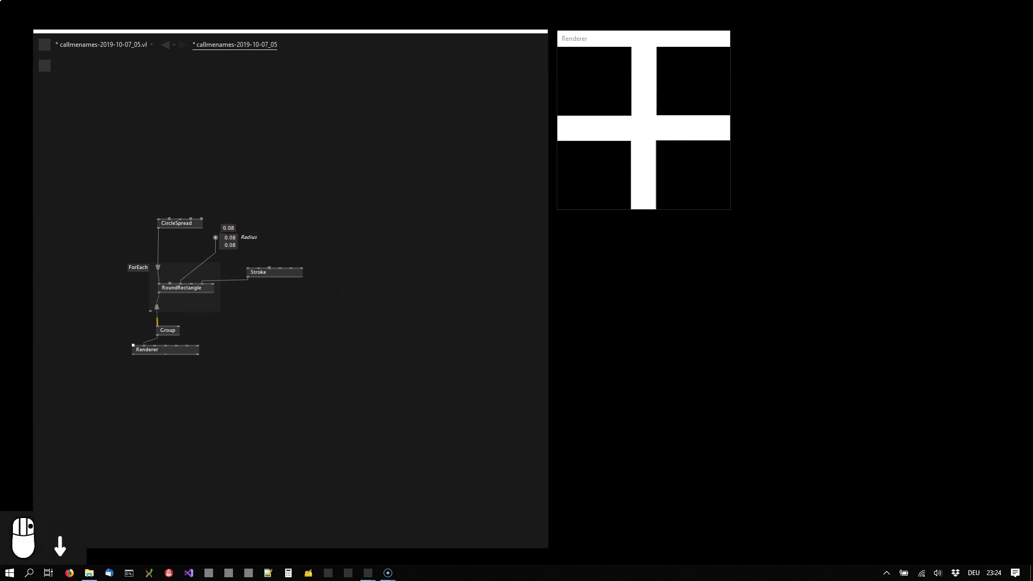
scroll(down, 3)
scroll(up, 3)
drag(283, 224, 719, 220)
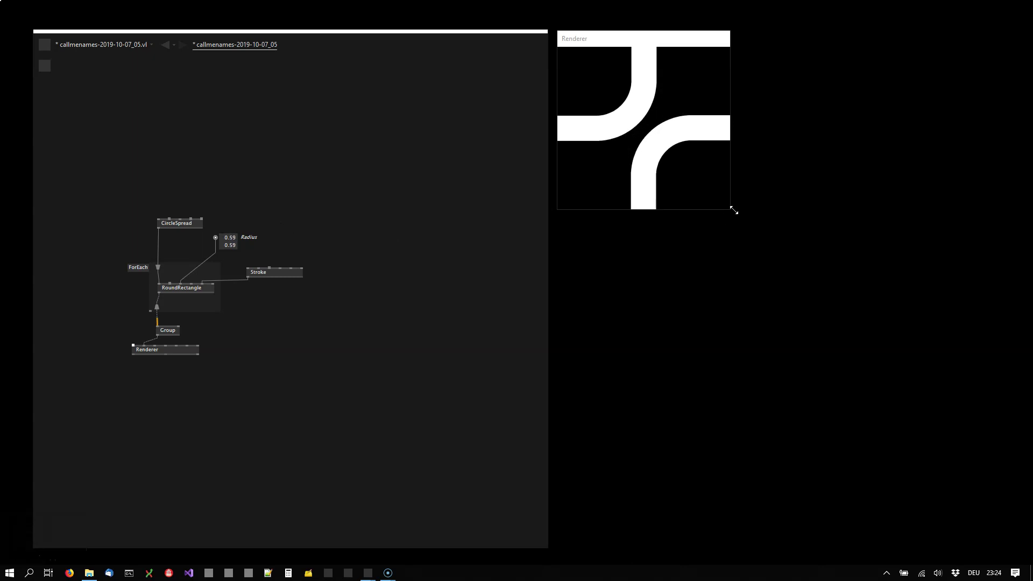
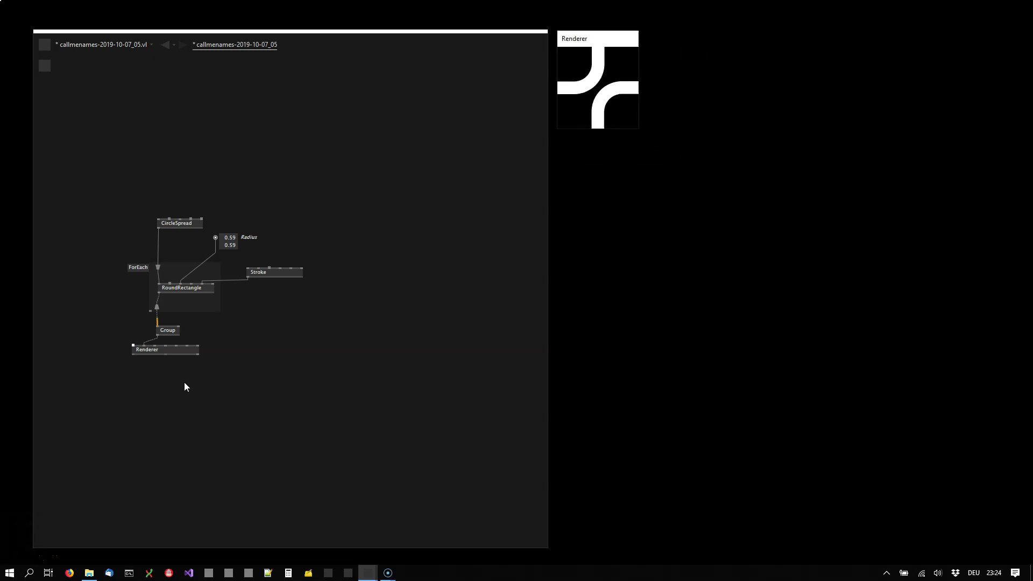
Step: Feed the RoundRectangle group into an OffScreen Renderer and its image into DrawImage
double_click(309, 478)
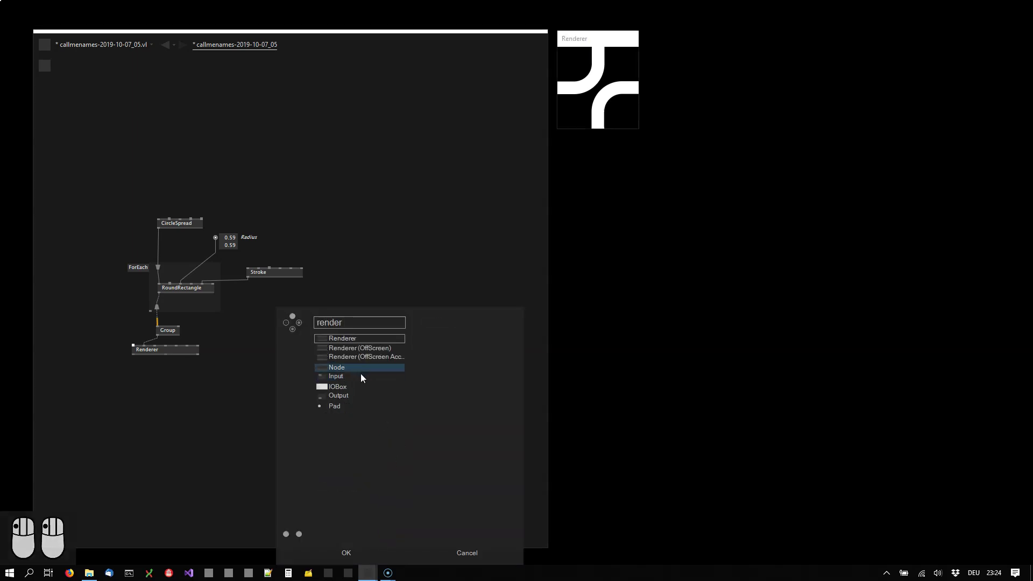
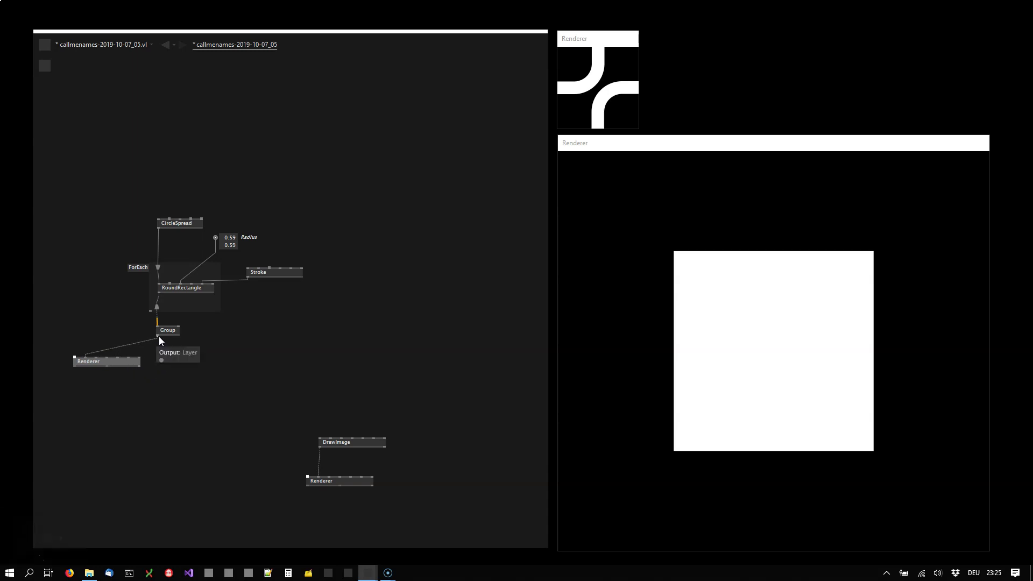
drag(193, 363, 239, 346)
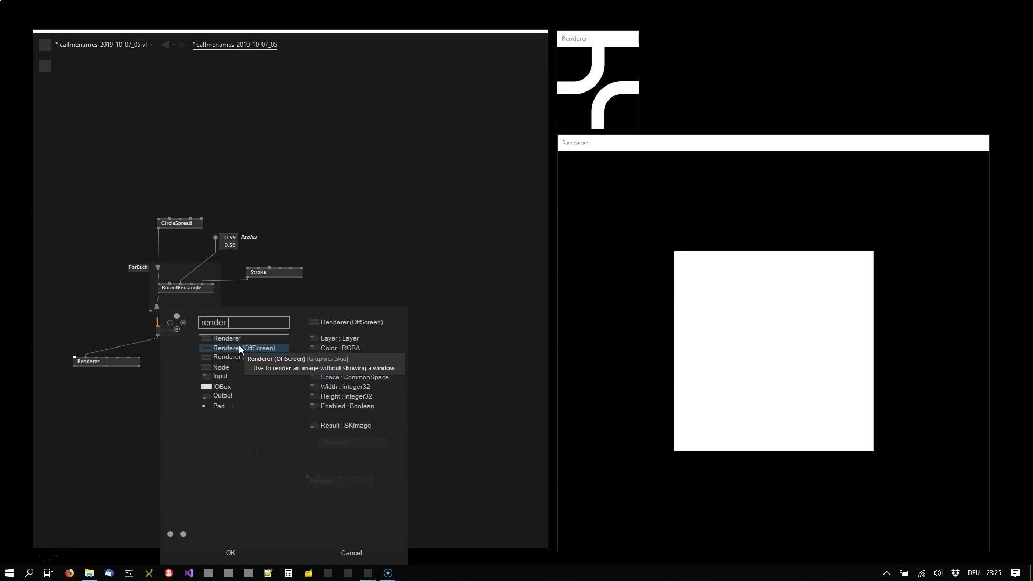
drag(242, 347, 193, 363)
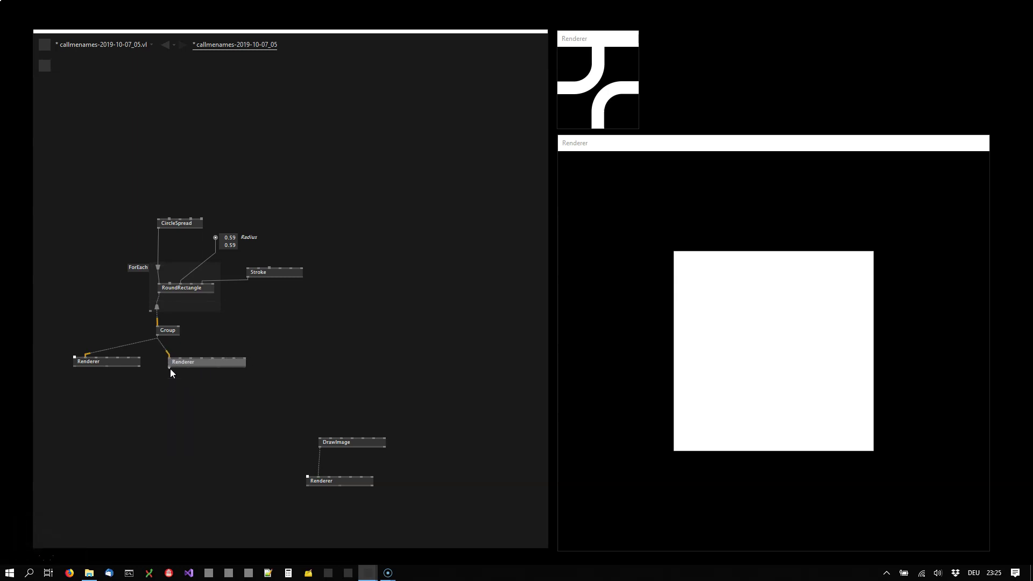
drag(173, 373, 376, 401)
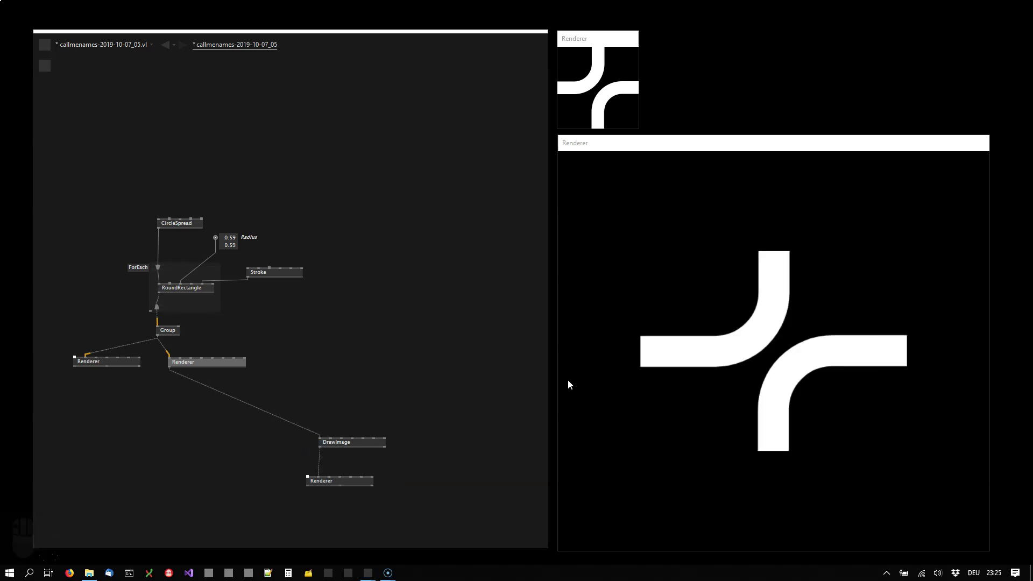
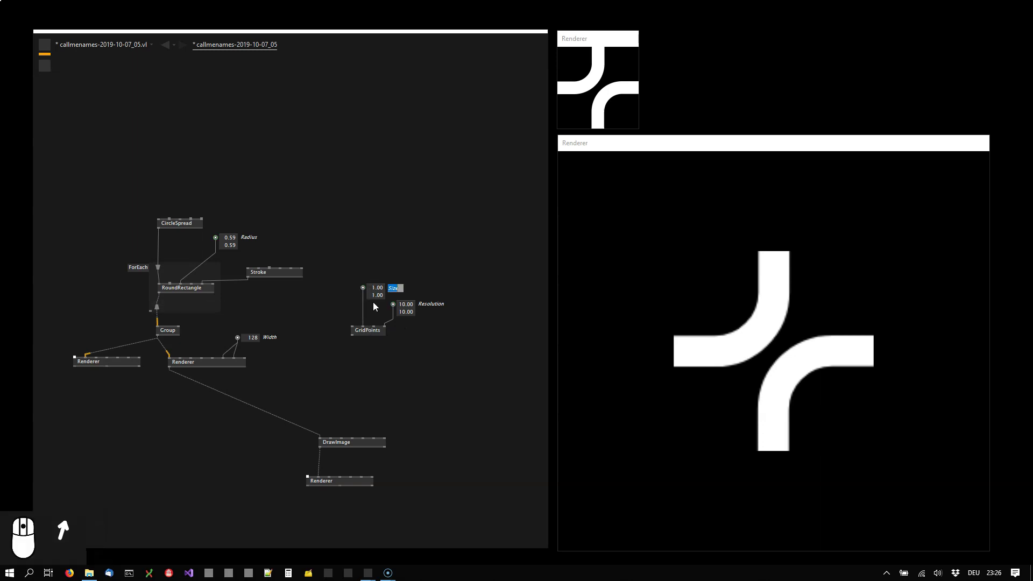
Step: Arrange the GridPoints setup with Resolution 10×10 and Size 1×1
drag(355, 365, 357, 339)
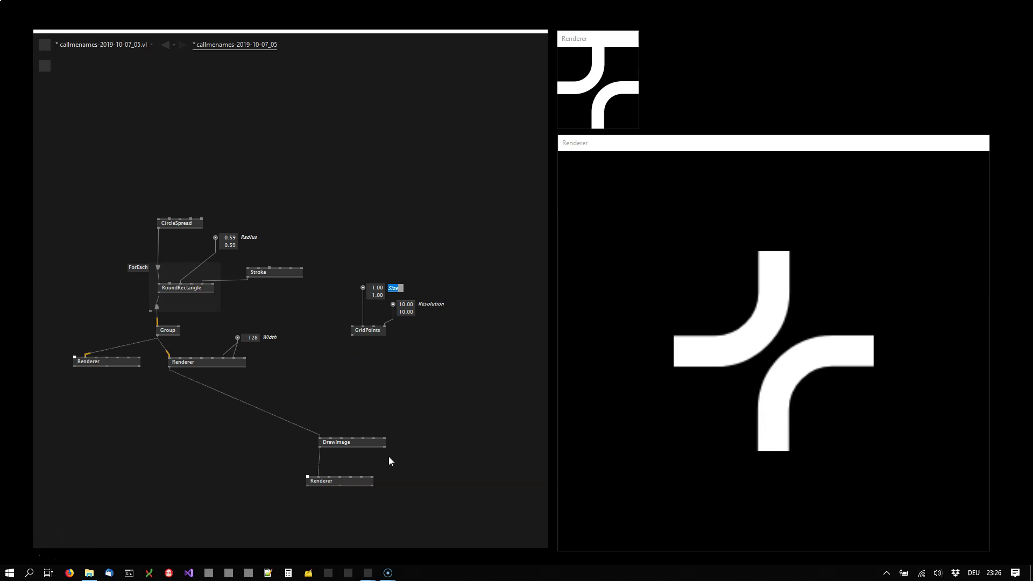
Step: Wrap DrawImage in a ForEach region over the grid points and set the grid Size to 2×2
drag(359, 379, 389, 341)
drag(388, 340, 361, 359)
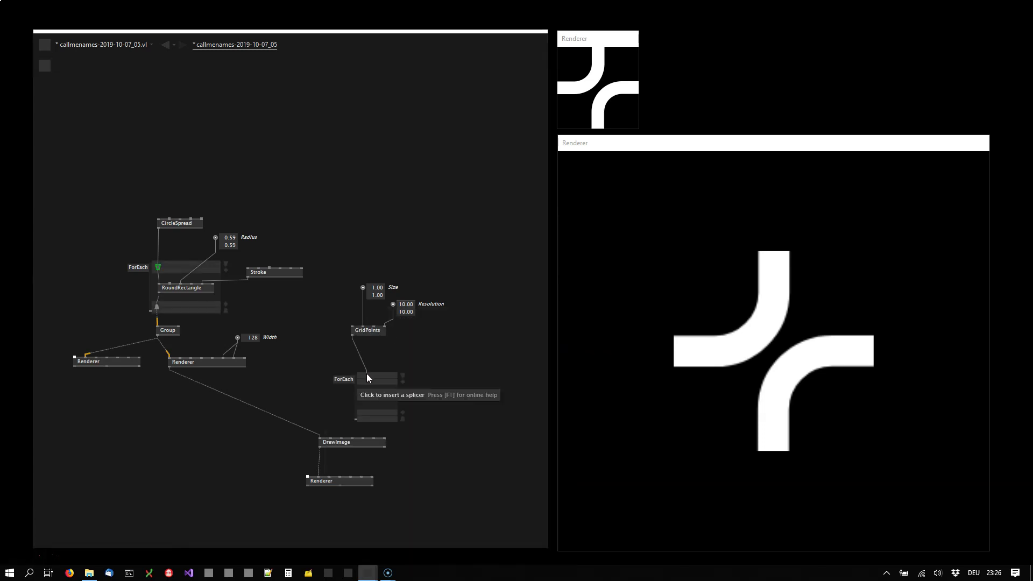
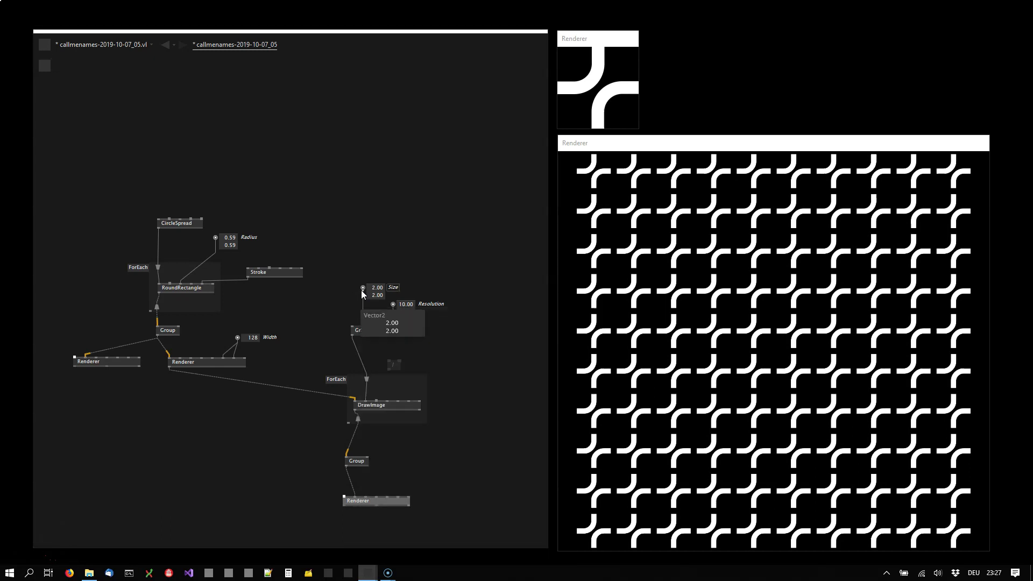
drag(351, 337, 400, 369)
scroll(down, 3)
click(390, 359)
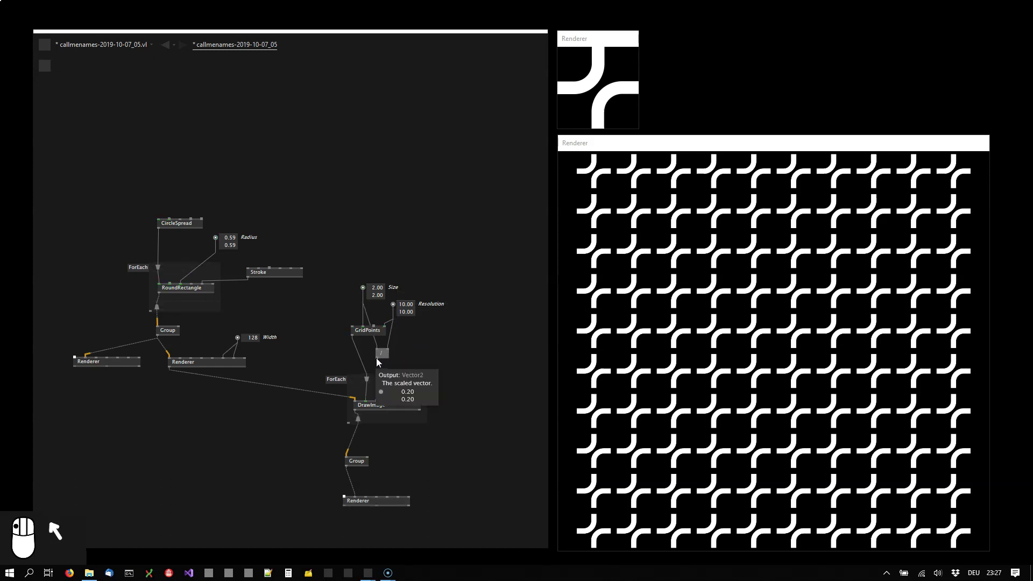
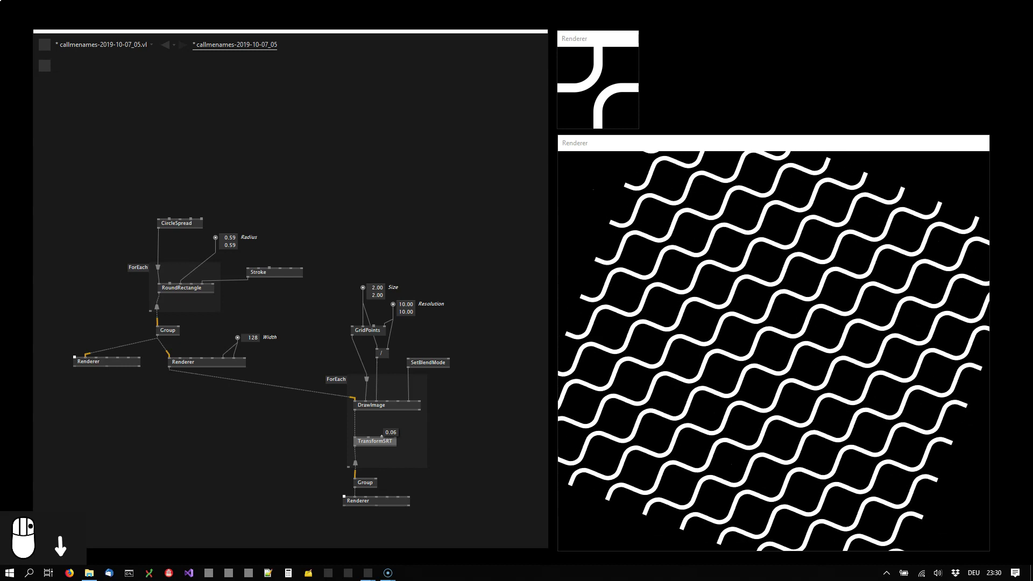
Step: Reset the TransformSRT rotation back to zero
scroll(up, 3)
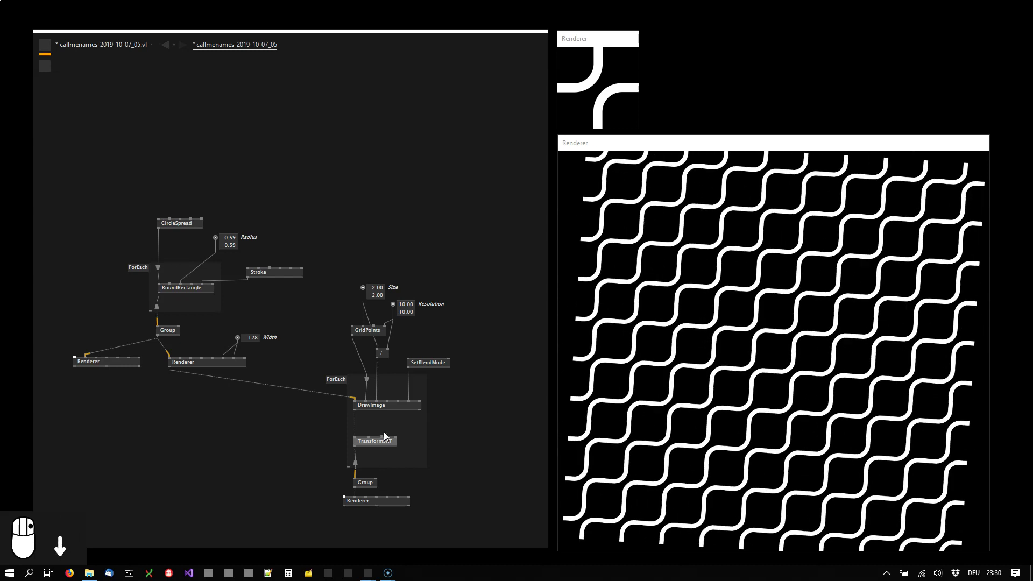
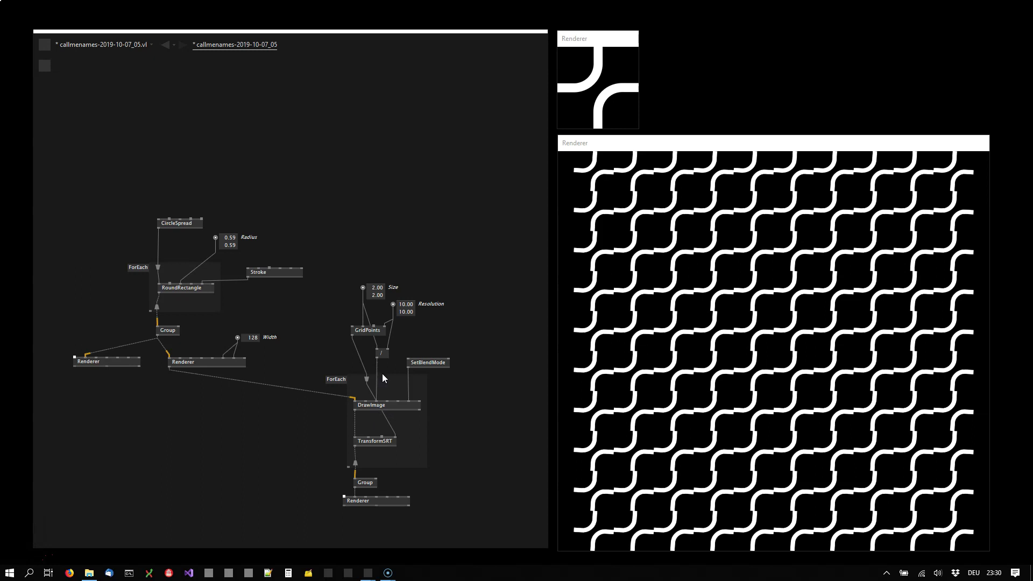
middle_click(383, 366)
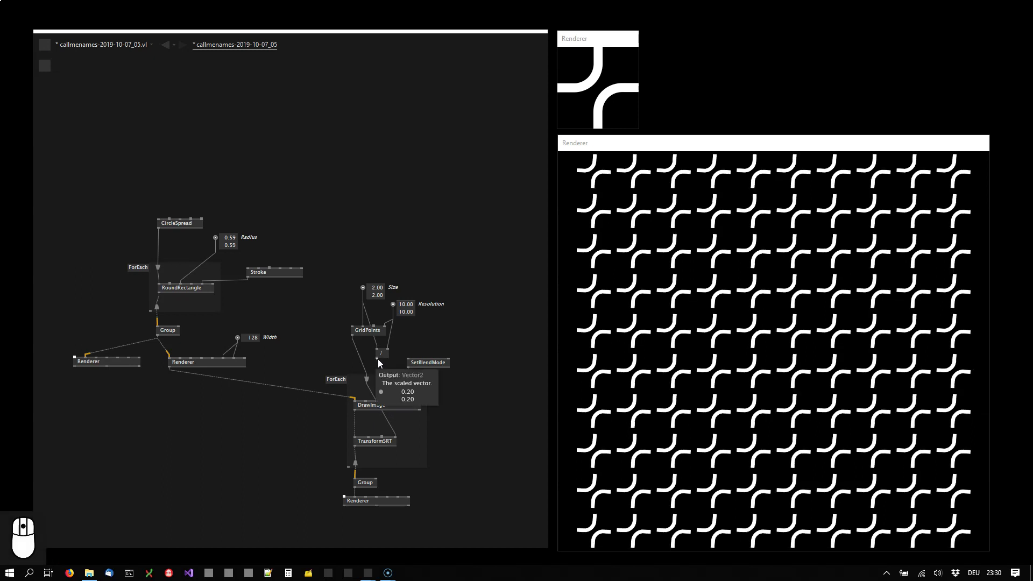
Step: Link the 0.20 grid spacing into the tile's TransformSRT
drag(383, 360, 383, 439)
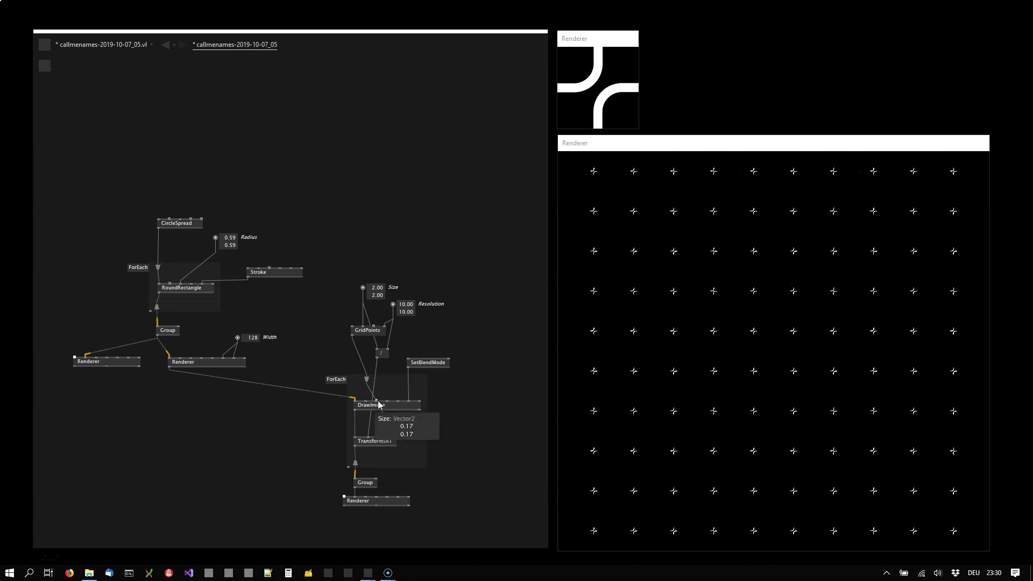
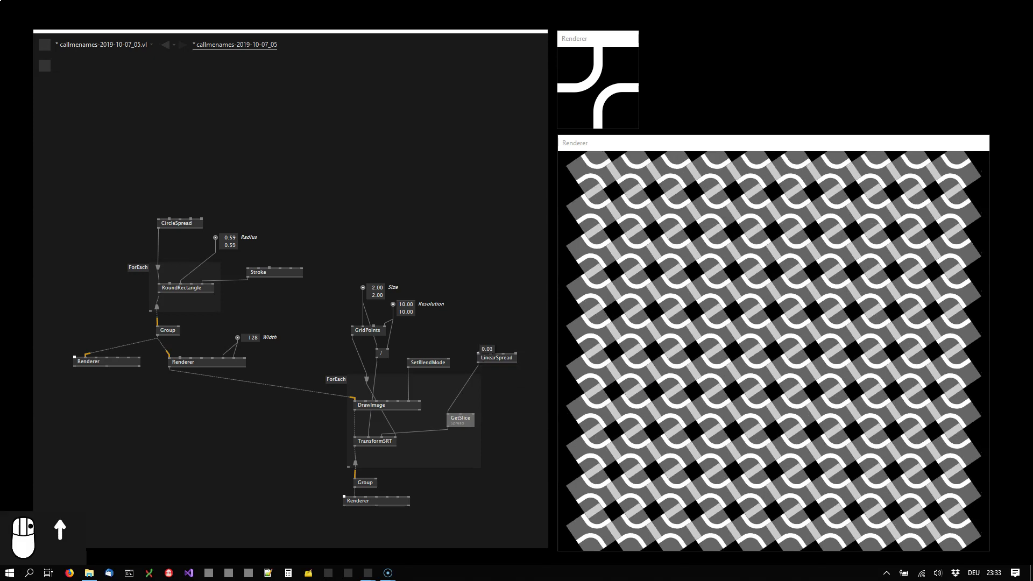
Step: Raise the LinearSpread center to 0.12 so the arcs join into wavy lines
scroll(up, 3)
scroll(up, 3)
scroll(up, 3)
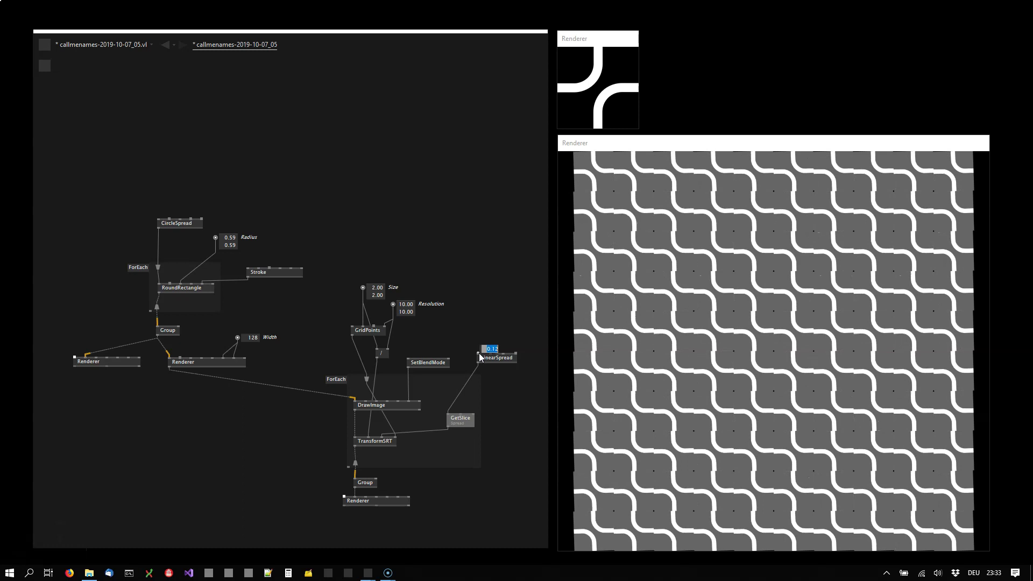
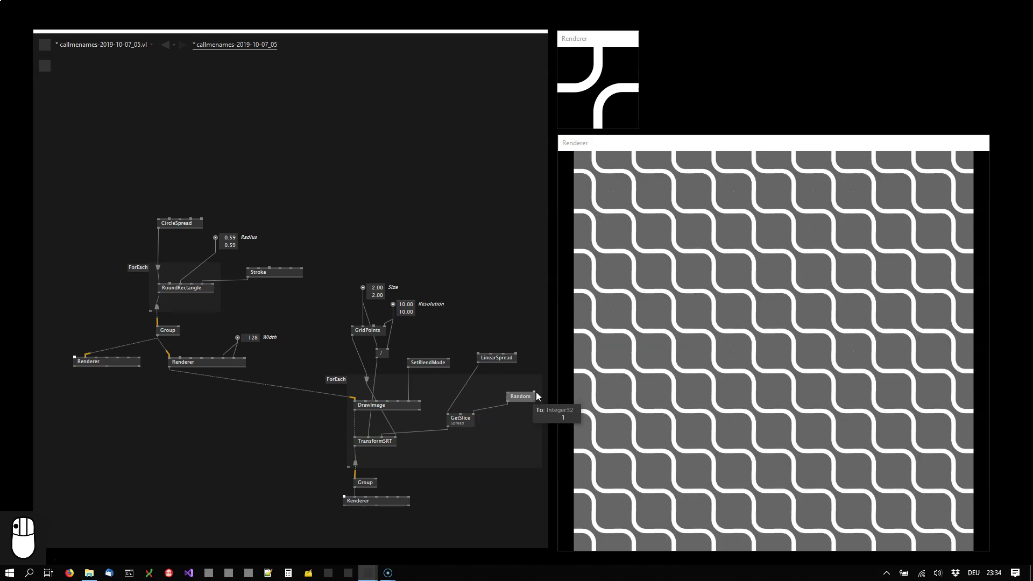
Step: Create an IOBox for Random's To pin and apply it to randomise tile rotations
right_click(538, 395)
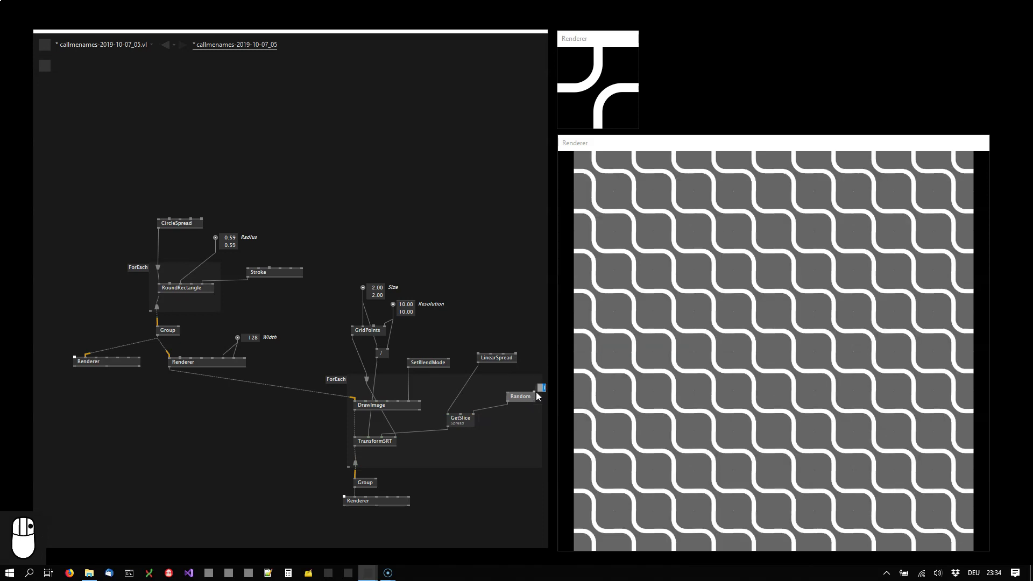
click(527, 423)
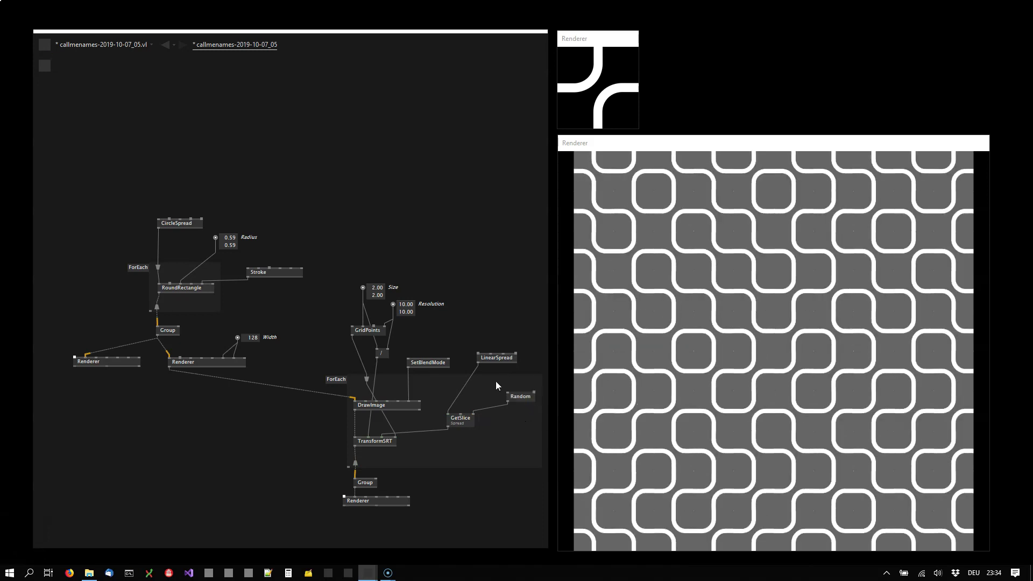
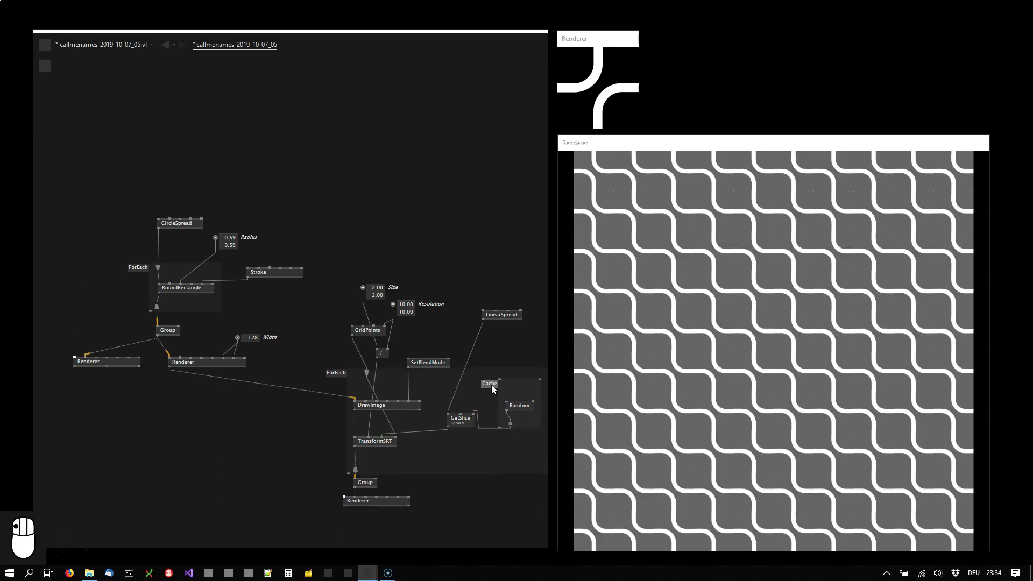
Step: Rearrange the grid setup nodes to make room for the Force and Damper nodes
drag(441, 367, 514, 289)
scroll(up, 3)
click(516, 260)
drag(512, 248, 375, 374)
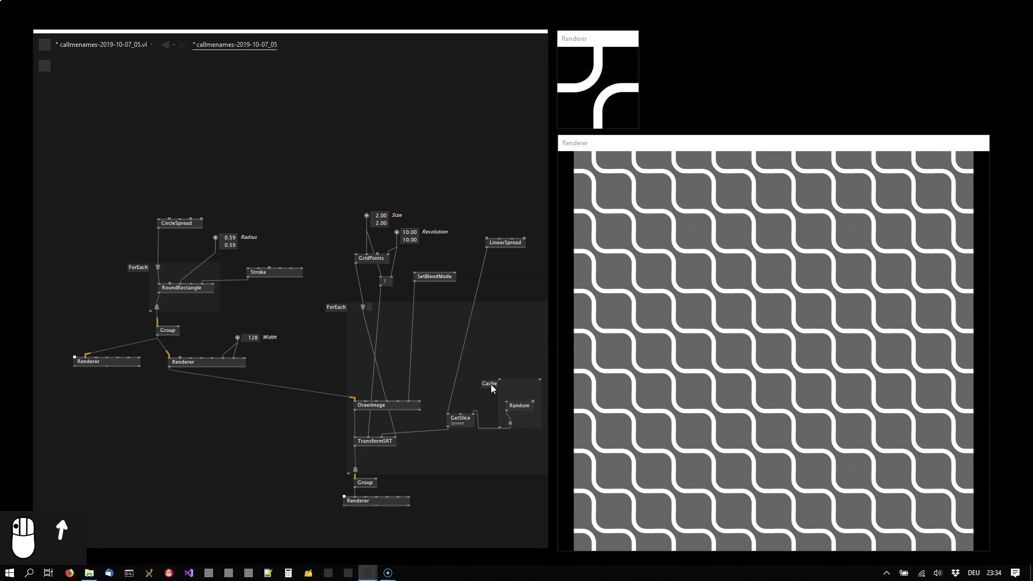
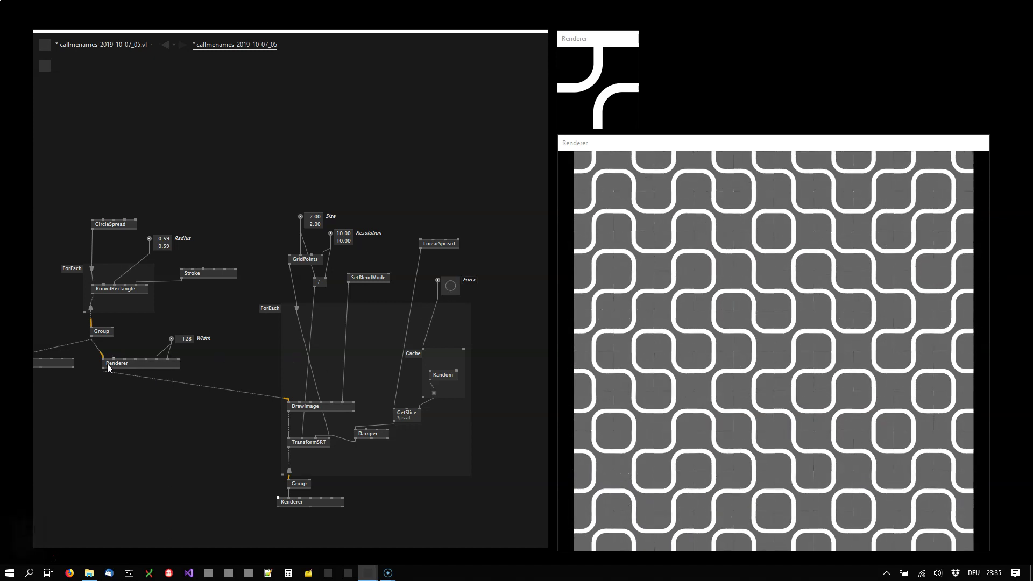
Step: Set the Renderer background colour to black
right_click(117, 369)
scroll(down, 3)
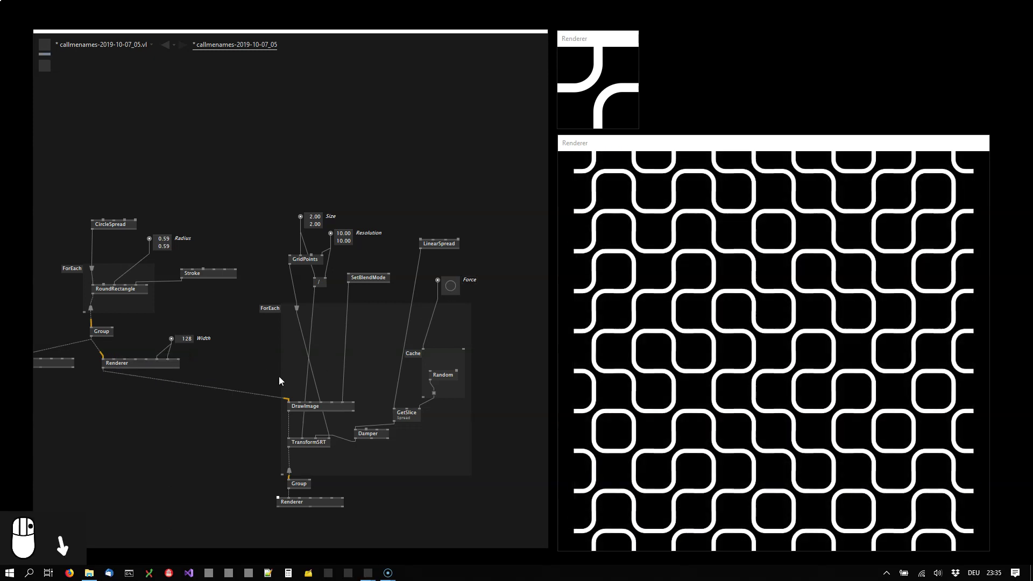